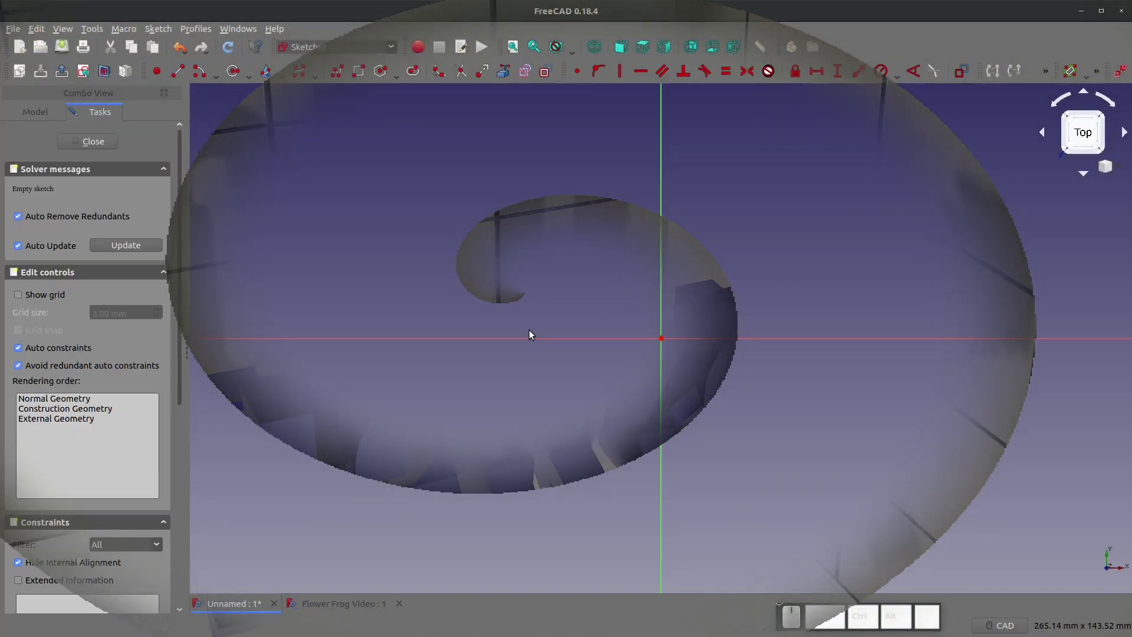
# Step: Sketch a 10 mm radius circle centred on the origin, close it and go to the Part workbench
pyautogui.click(238, 71)
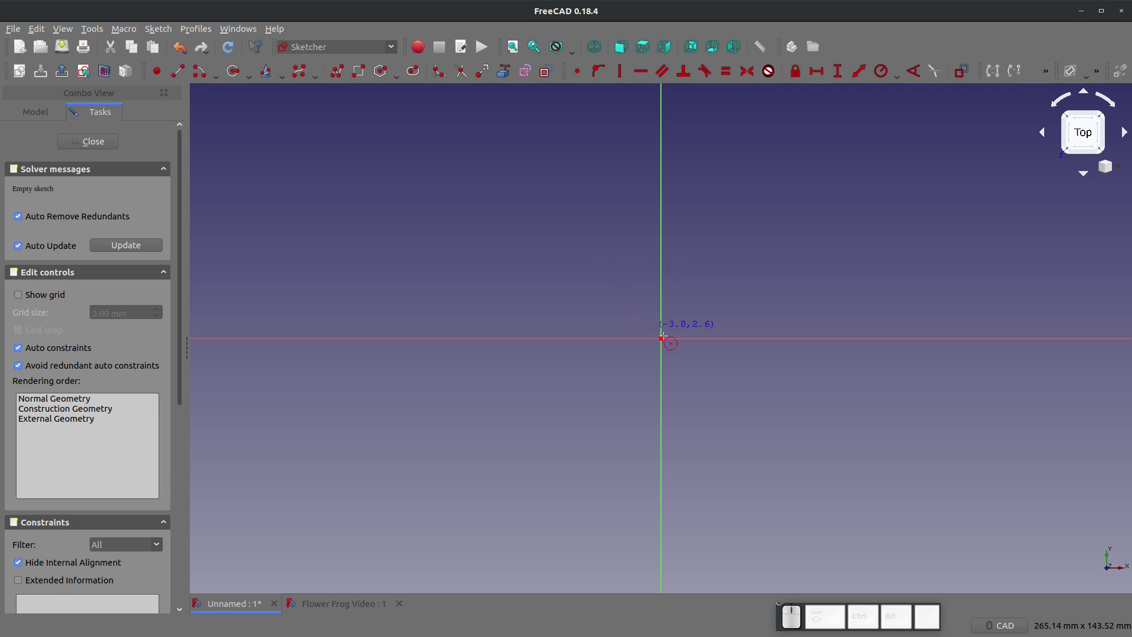
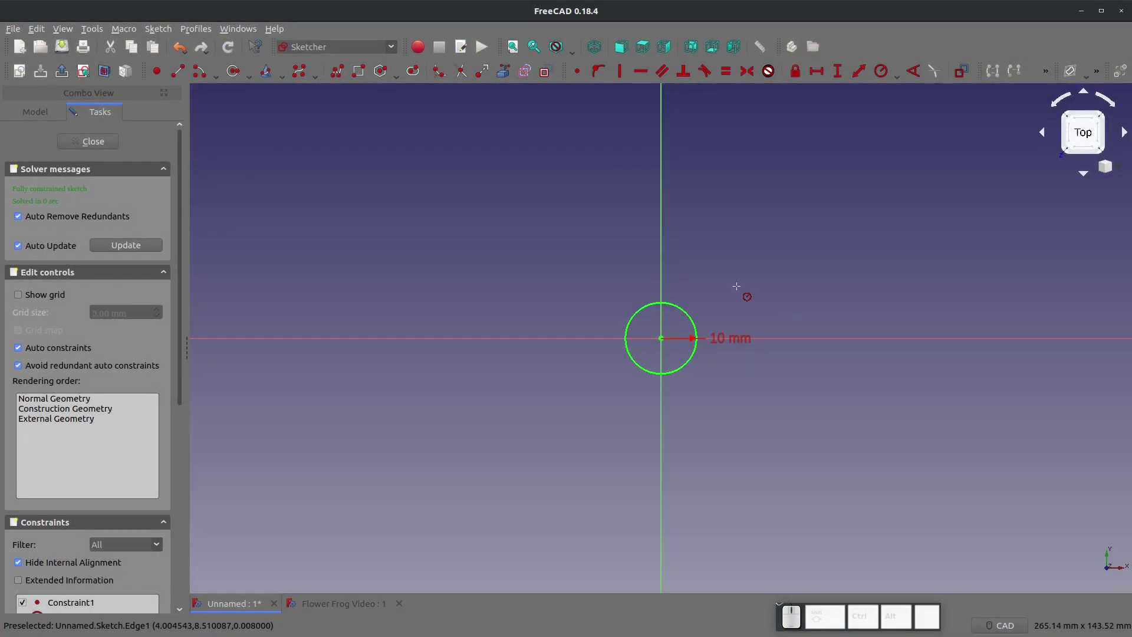
pyautogui.click(93, 141)
pyautogui.click(308, 53)
# Step: Extrude the circle sketch 10 mm into a solid cylinder
pyautogui.click(307, 230)
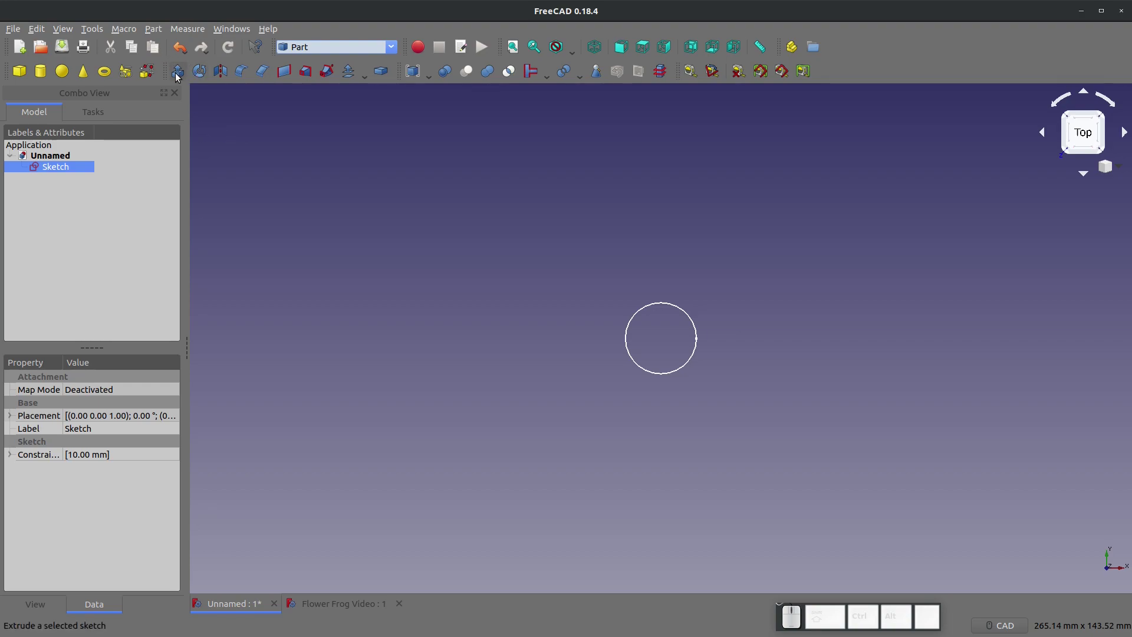
pyautogui.click(182, 75)
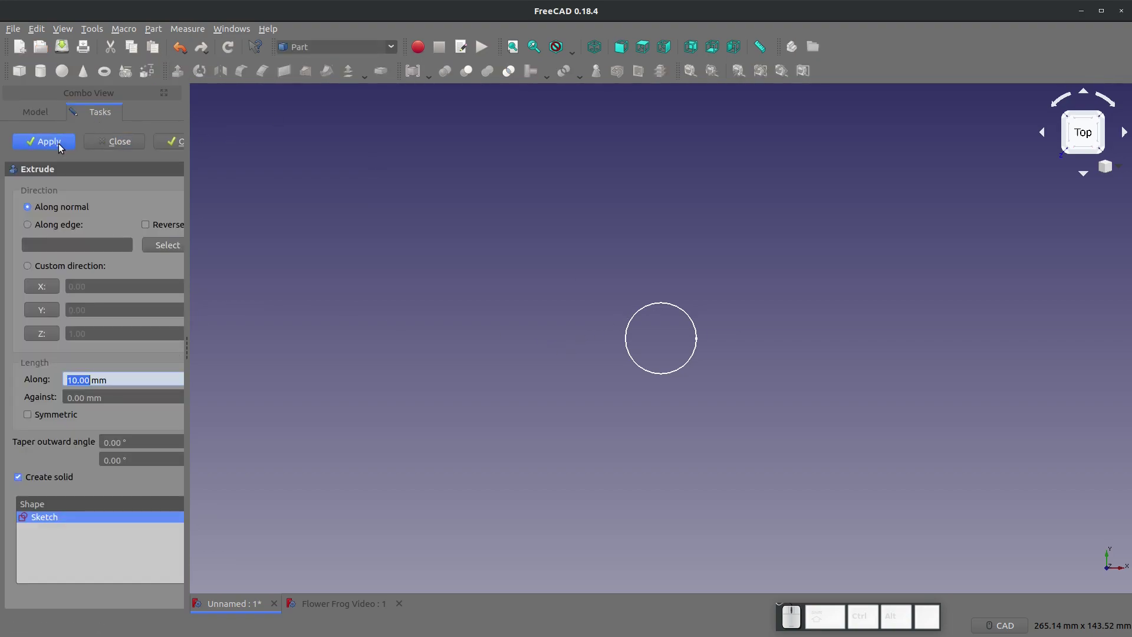
pyautogui.click(170, 148)
pyautogui.middleClick(518, 403)
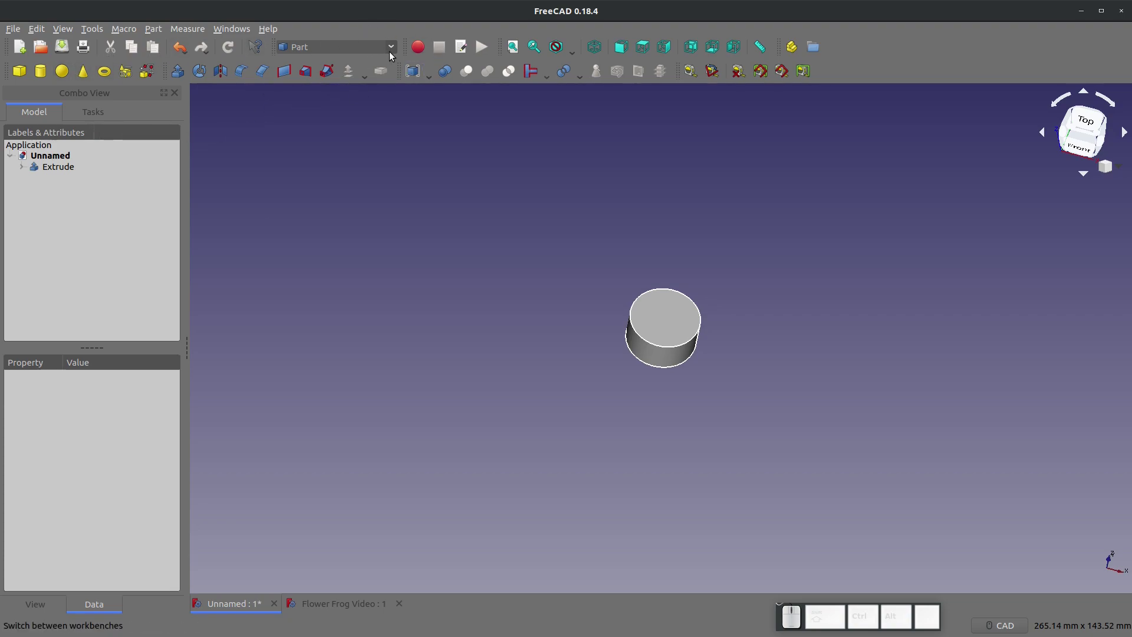
# Step: Start a new Sketcher sketch on the XY plane
pyautogui.click(396, 52)
pyautogui.click(306, 380)
pyautogui.click(26, 71)
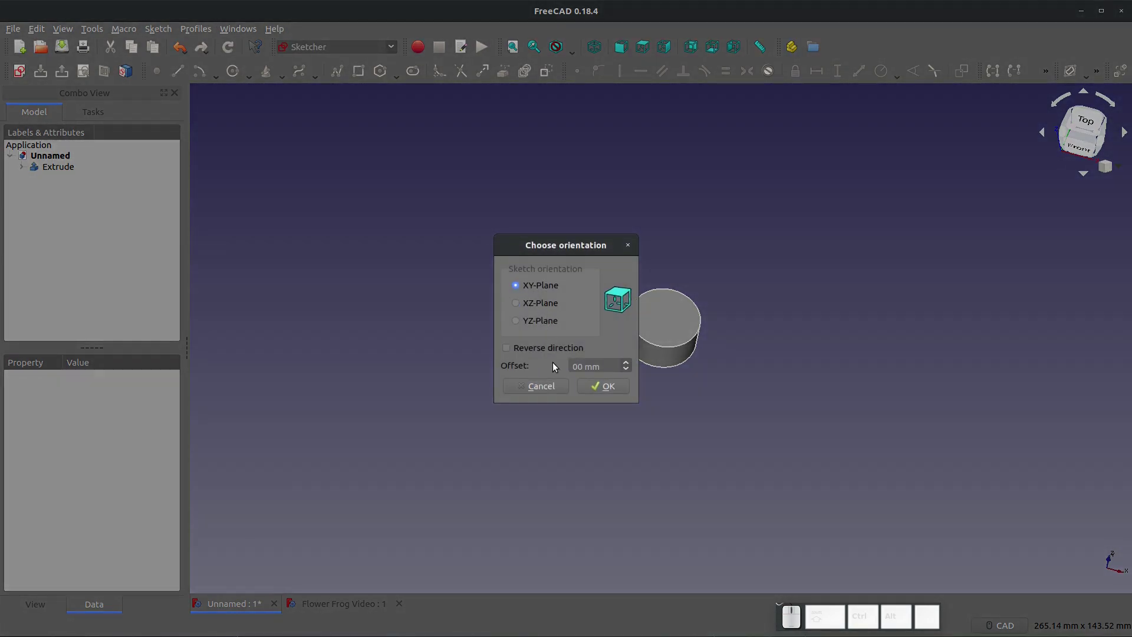
pyautogui.click(594, 387)
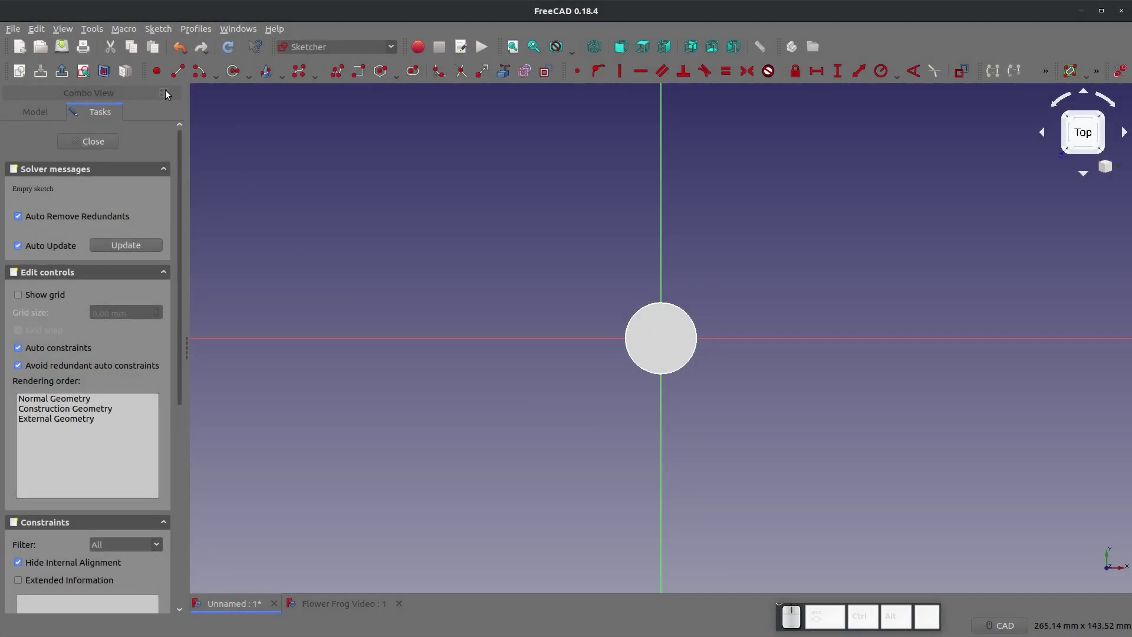
# Step: Draw a long winding B-spline curve from the origin and finish it
pyautogui.click(298, 68)
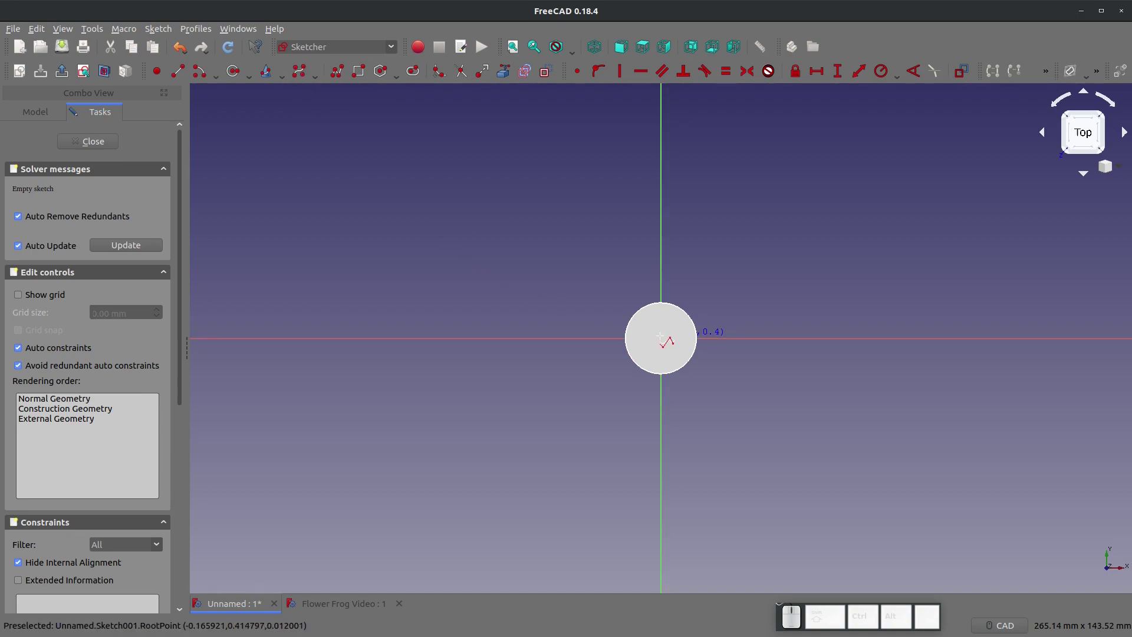
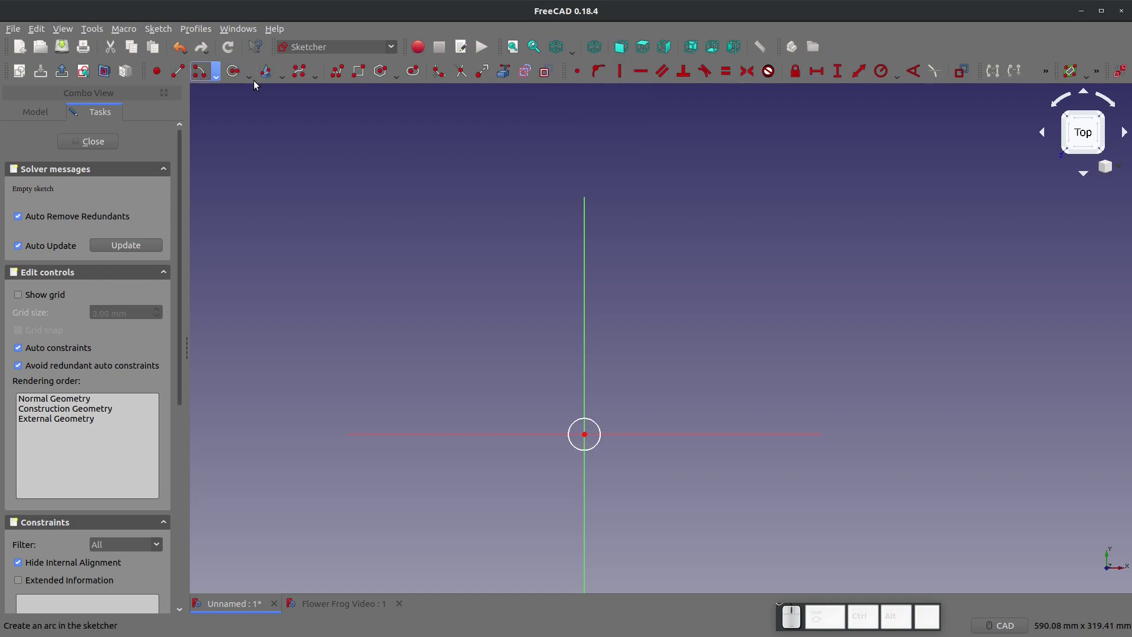
pyautogui.click(301, 76)
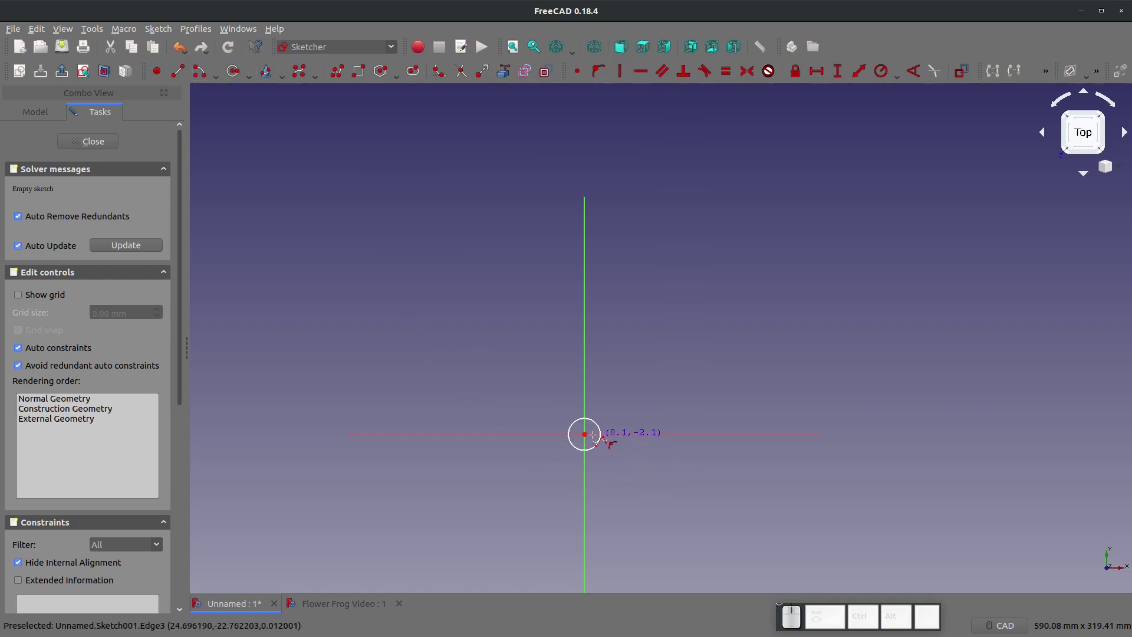
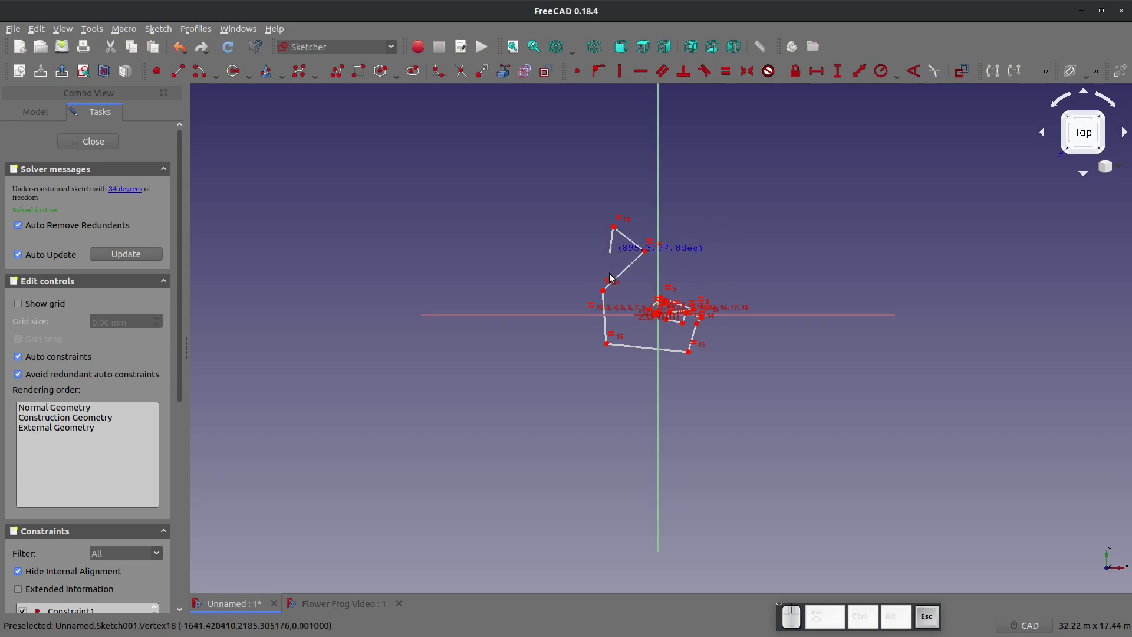
pyautogui.scroll(3)
pyautogui.press('Escape')
pyautogui.moveTo(529, 365); pyautogui.dragTo(134, 99)
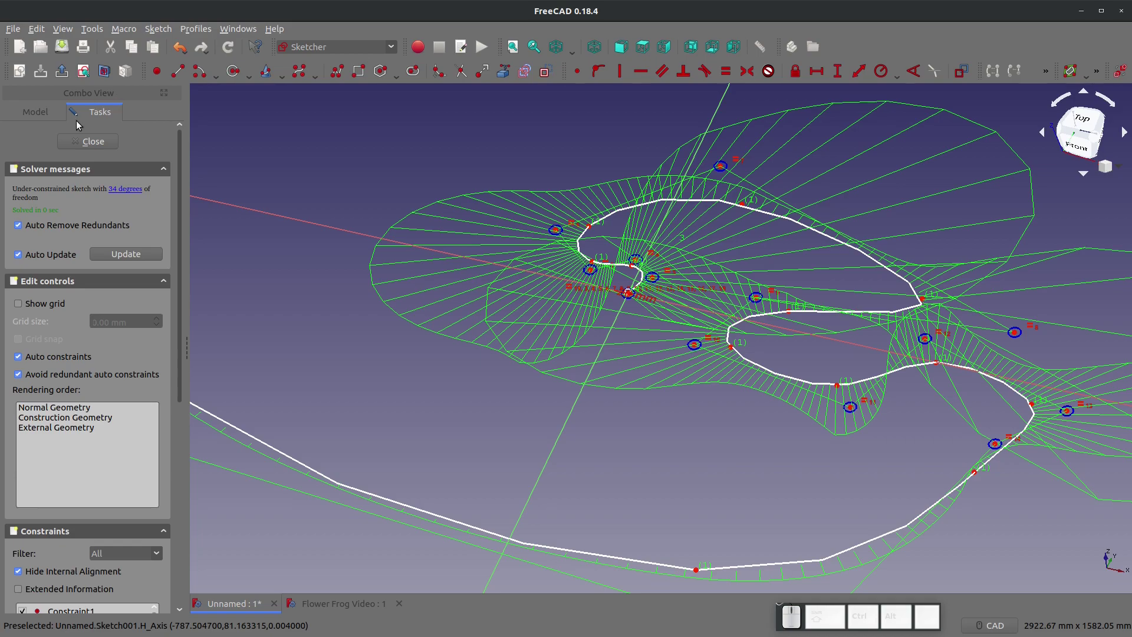
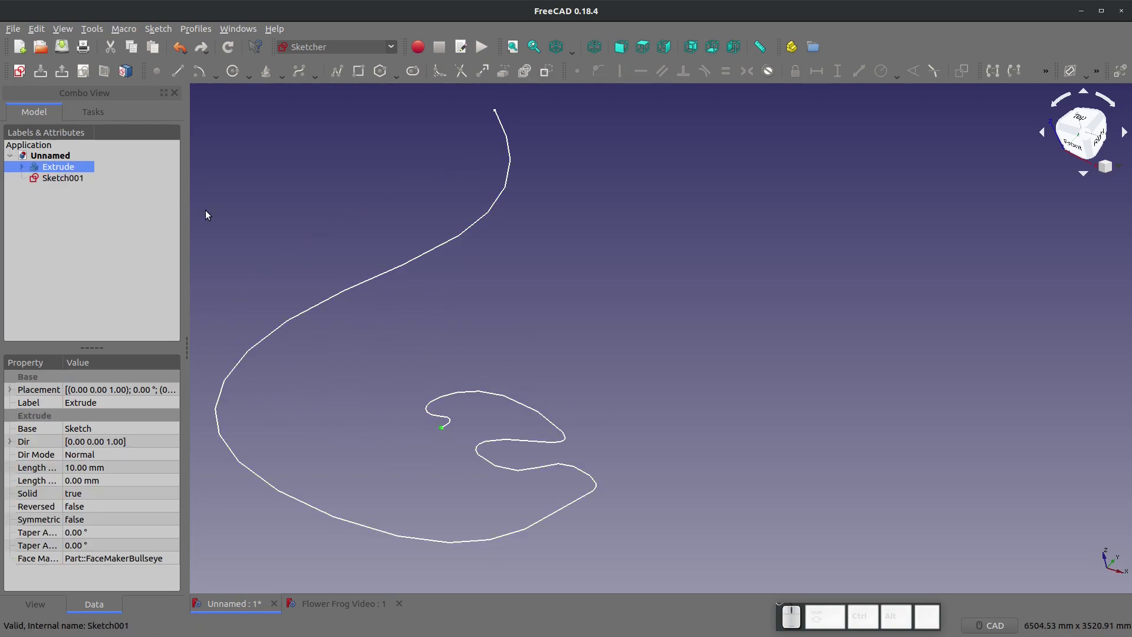
# Step: Select the cylinder and curve sketch and switch to the Draft workbench
pyautogui.click(51, 179)
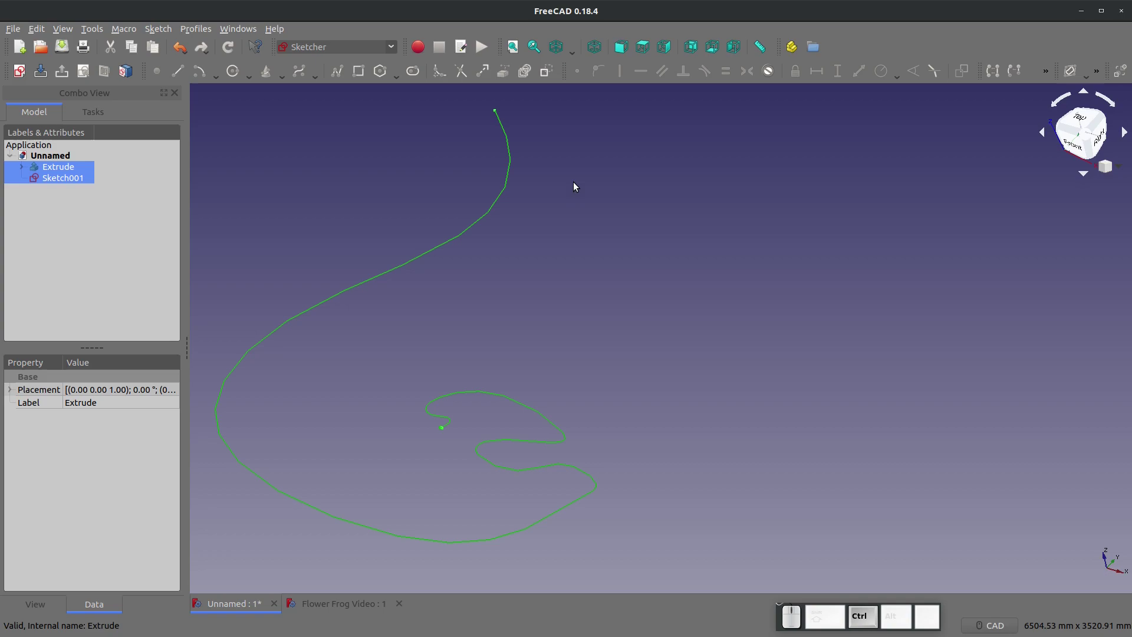
pyautogui.click(332, 52)
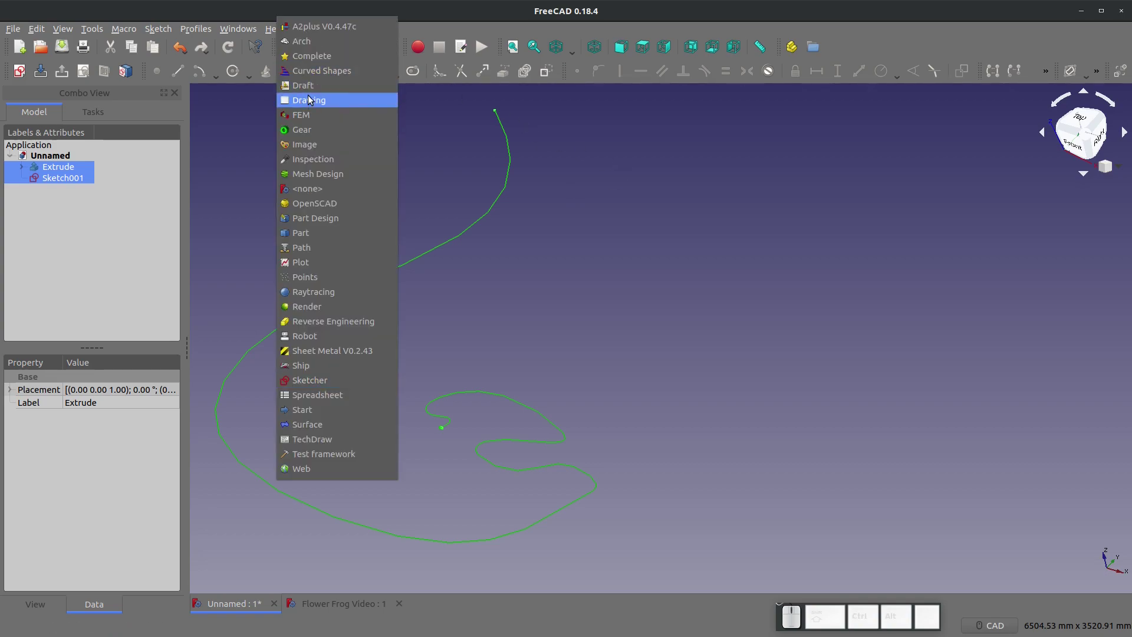
pyautogui.click(311, 91)
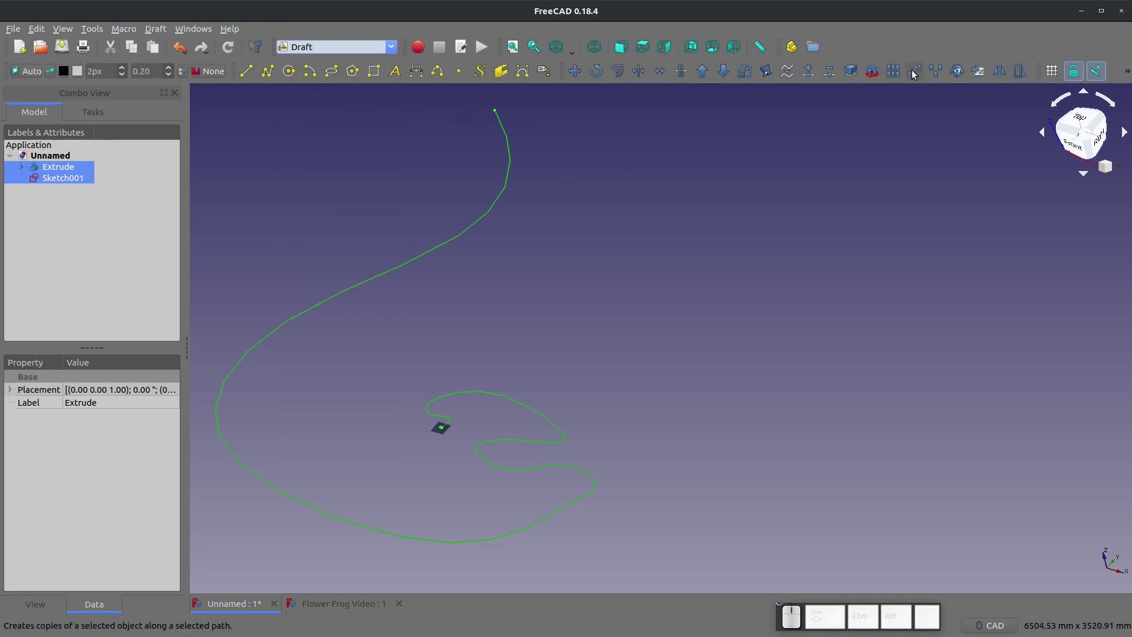
# Step: Create a Draft path array of the cylinder along the curve with Count 1000 and recompute
pyautogui.click(914, 73)
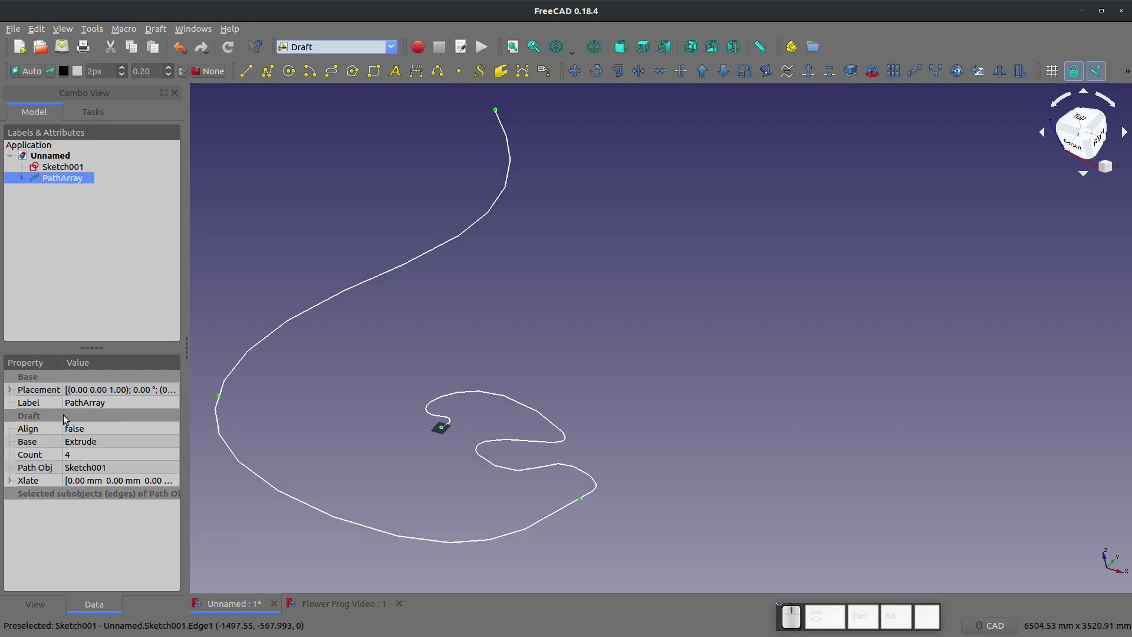
pyautogui.click(79, 457)
pyautogui.press('KP_1')
pyautogui.press('KP_0')
pyautogui.click(239, 49)
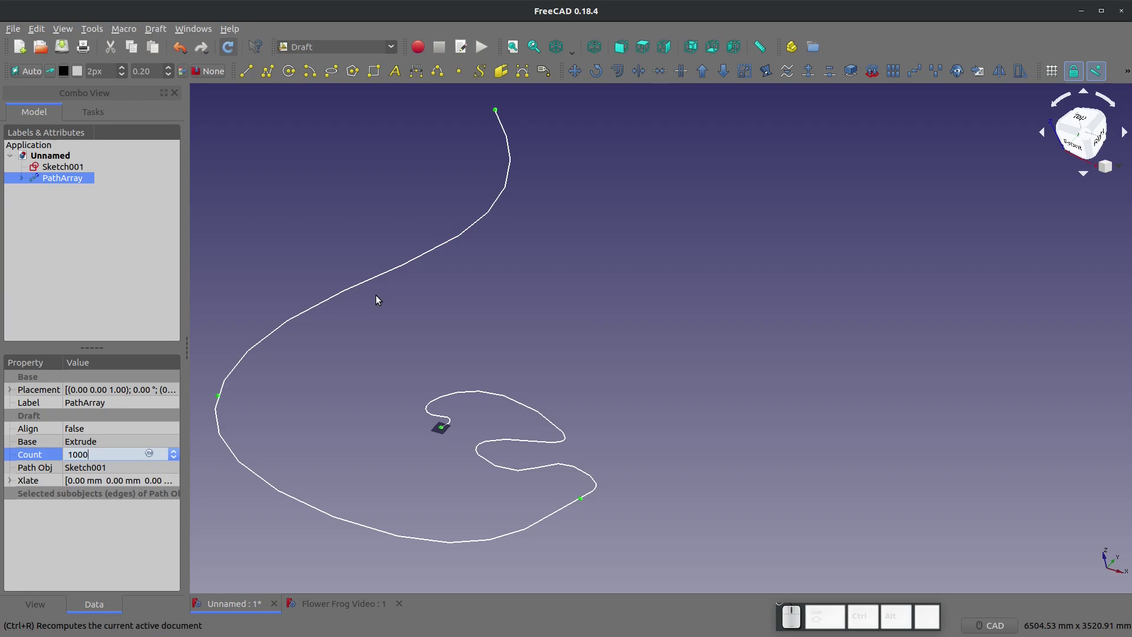
pyautogui.scroll(3)
pyautogui.click(571, 45)
pyautogui.click(564, 68)
pyautogui.click(567, 356)
pyautogui.scroll(-3)
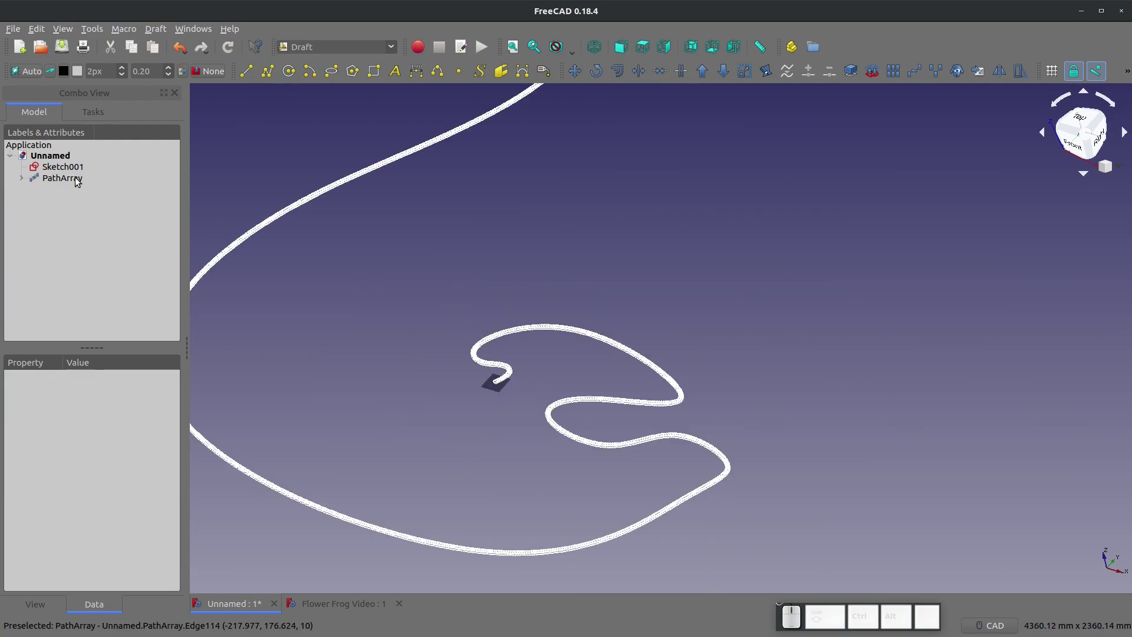
# Step: Reduce the PathArray Count to 500 and recompute so separate cylinders appear
pyautogui.click(74, 179)
pyautogui.click(93, 455)
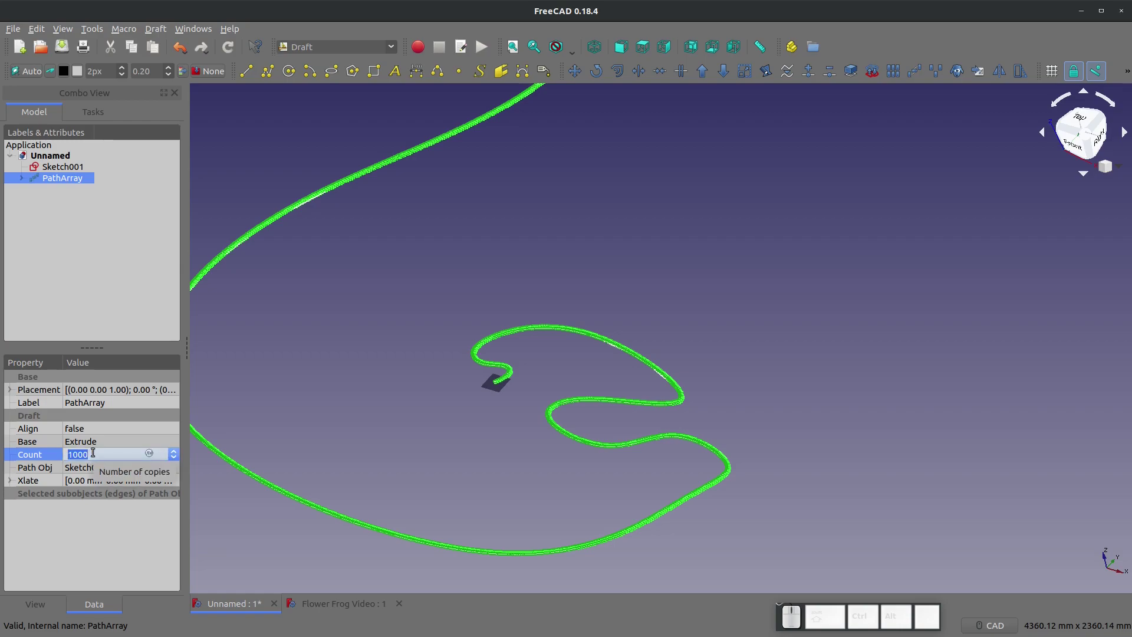
pyautogui.press('KP_5')
pyautogui.press('KP_0')
pyautogui.click(228, 56)
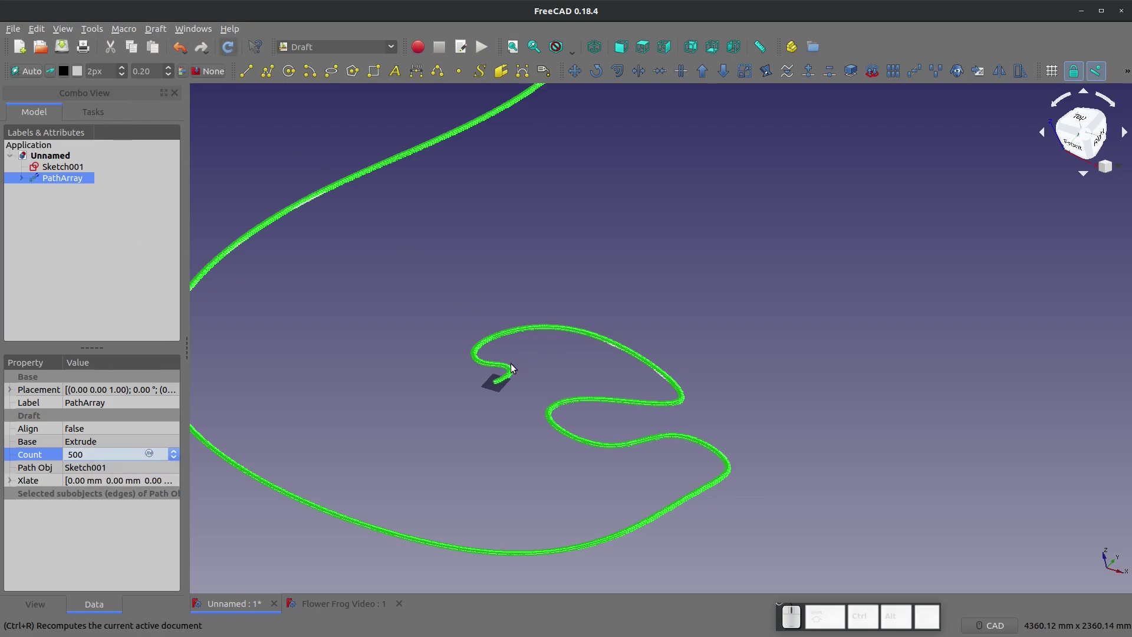
pyautogui.scroll(3)
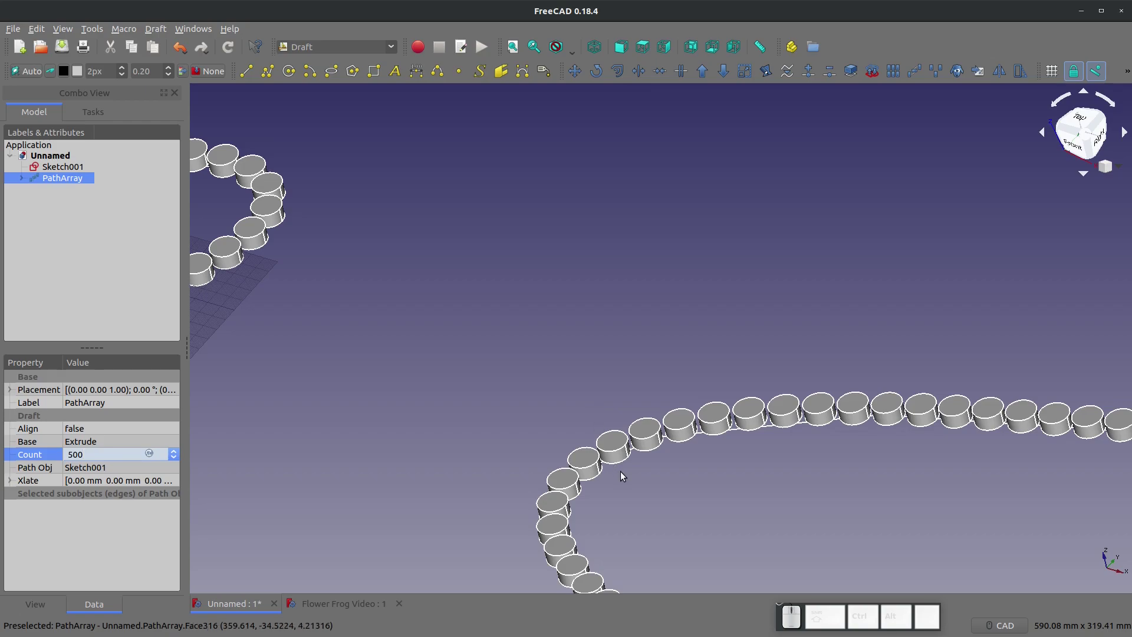
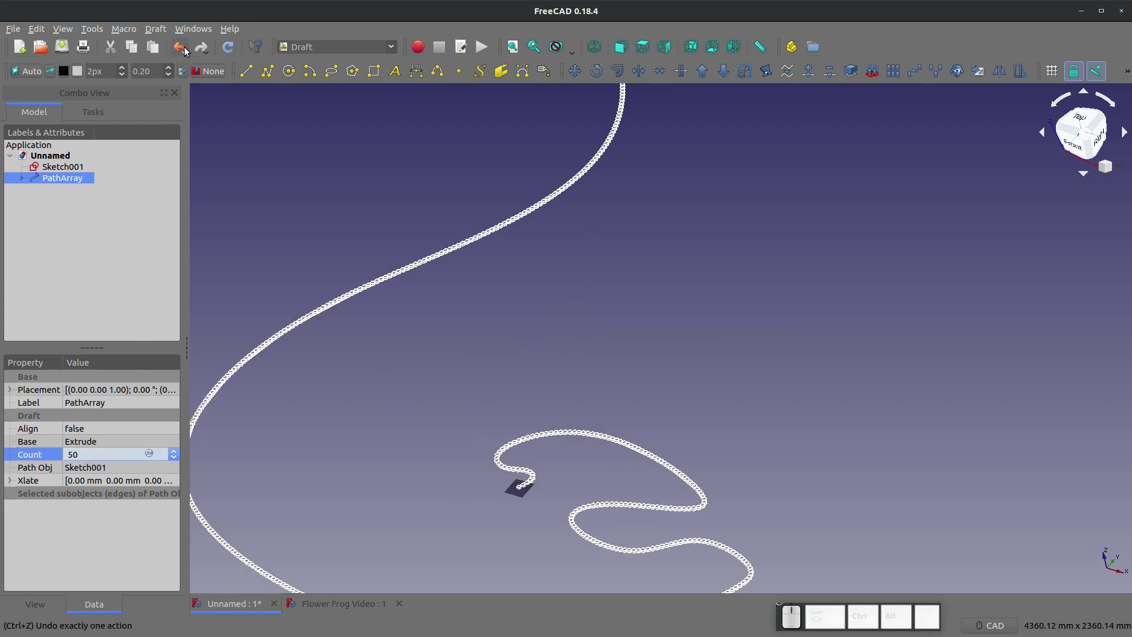
# Step: Zoom to view the whole array, then switch to the Flower Frog Video document
pyautogui.click(226, 53)
pyautogui.scroll(-3)
pyautogui.scroll(3)
pyautogui.scroll(-3)
pyautogui.click(423, 292)
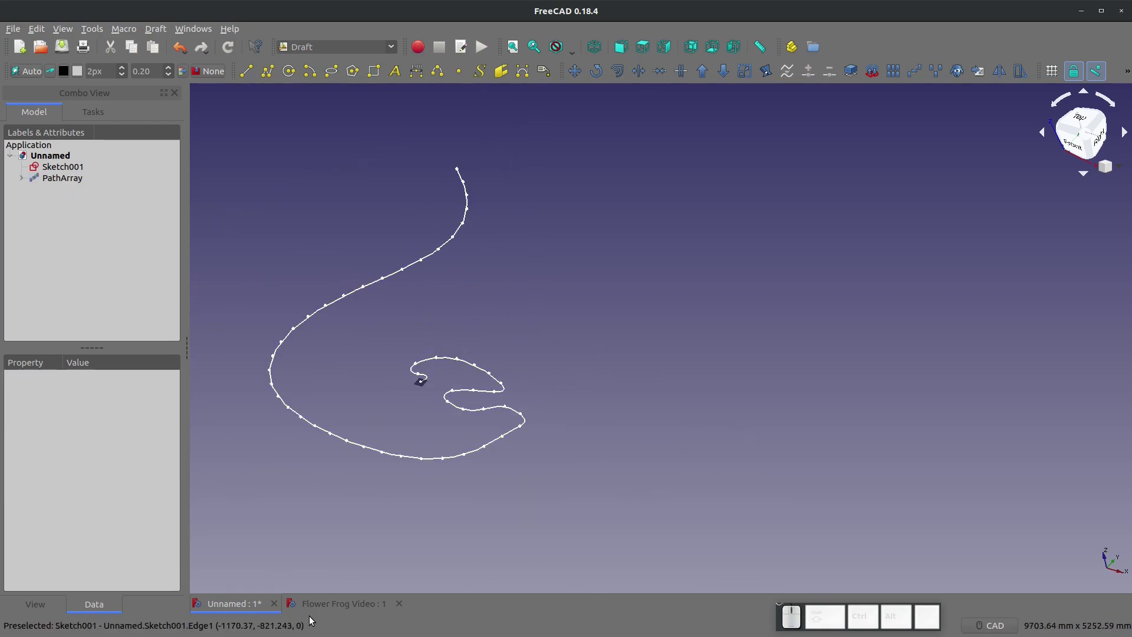
pyautogui.click(324, 606)
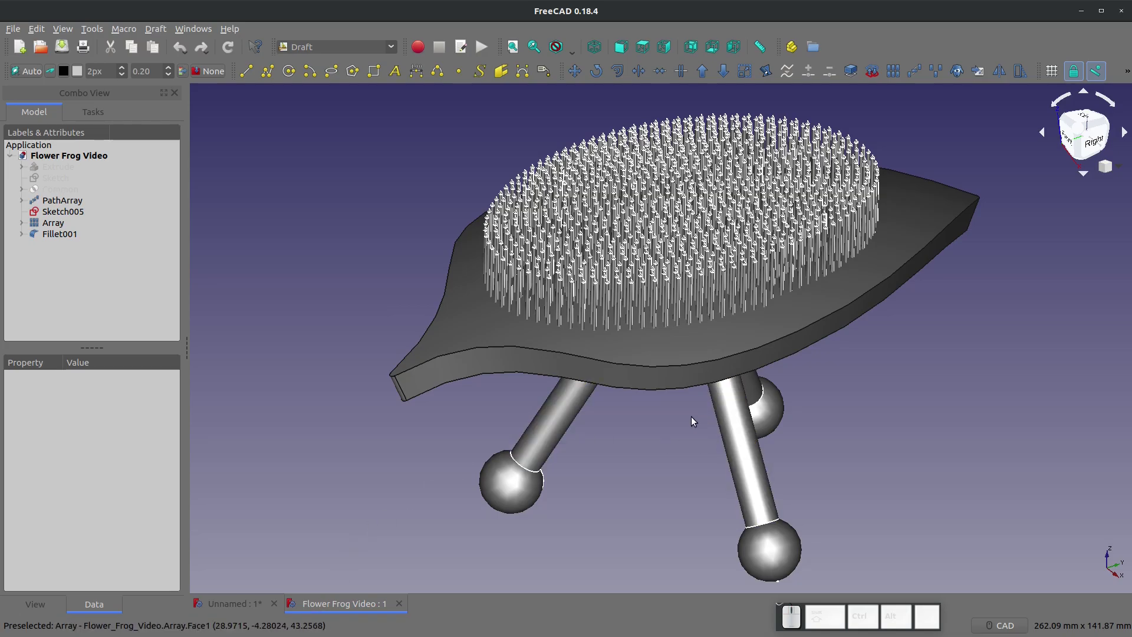